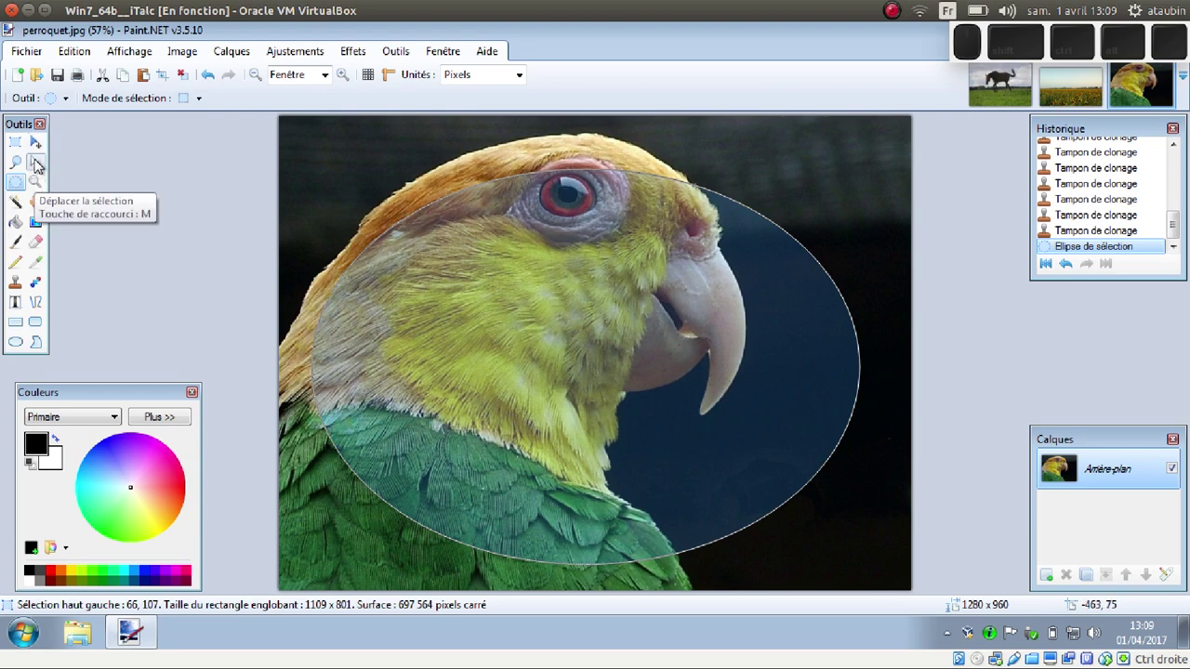
# - Move the elliptical selection up and left so it frames the parrot's head
pyautogui.click(45, 166)
pyautogui.moveTo(575, 314); pyautogui.dragTo(542, 265)
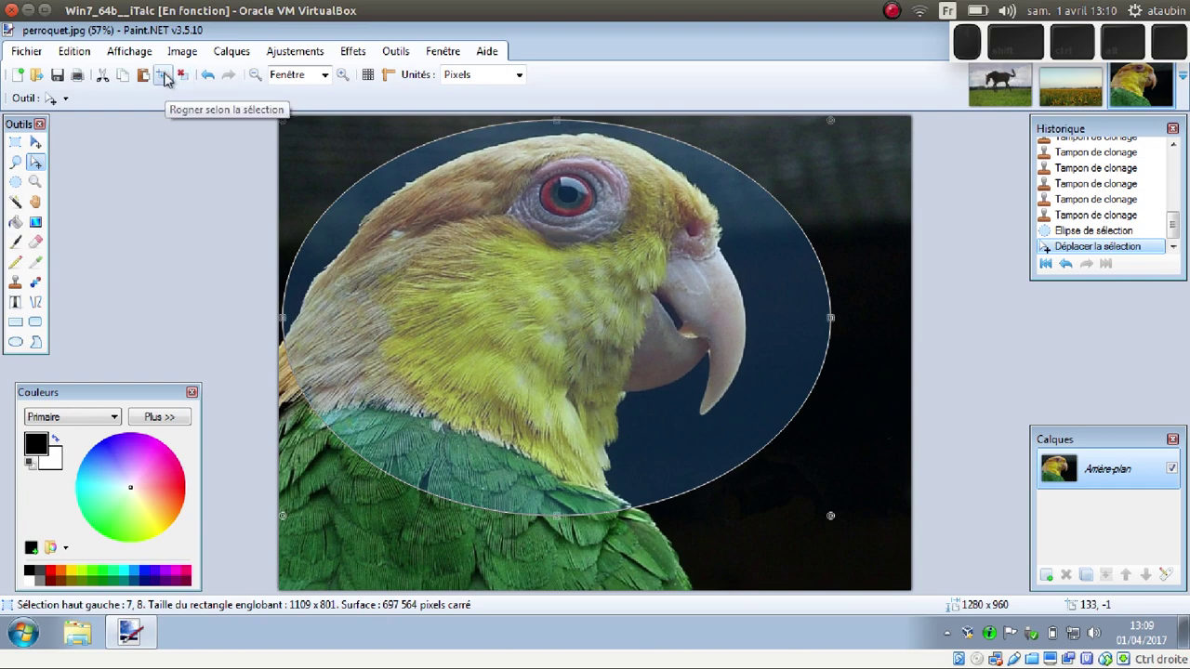
# - Crop the image to the ellipse selection, leaving transparent corners around the oval
pyautogui.click(185, 57)
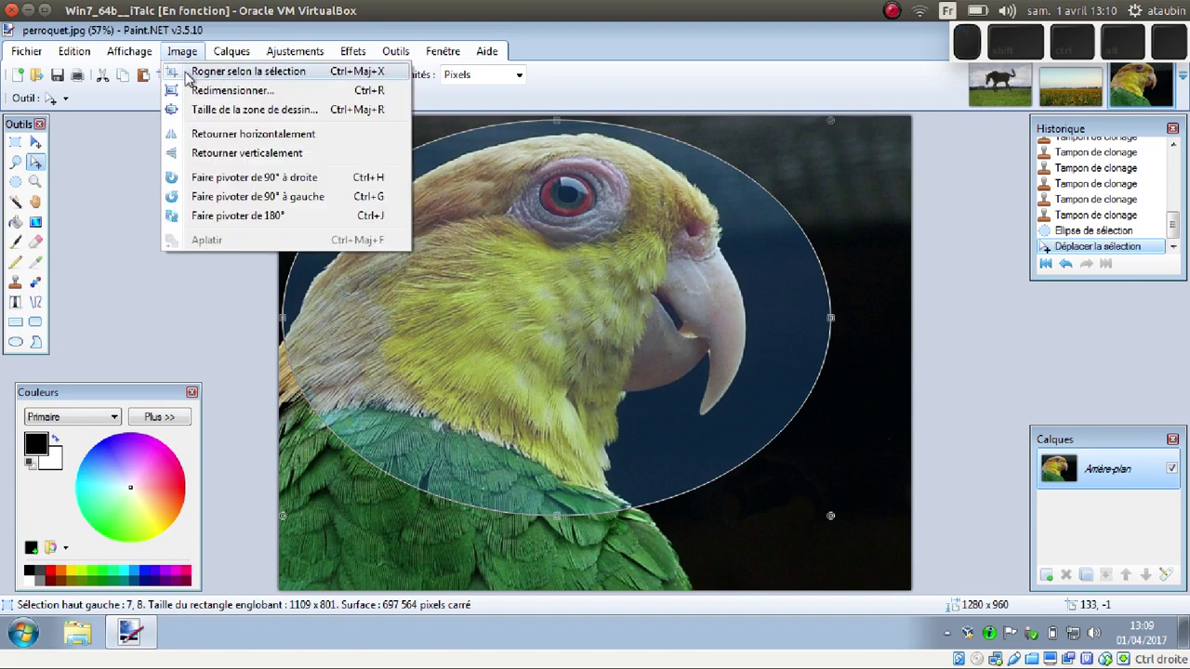
pyautogui.click(194, 76)
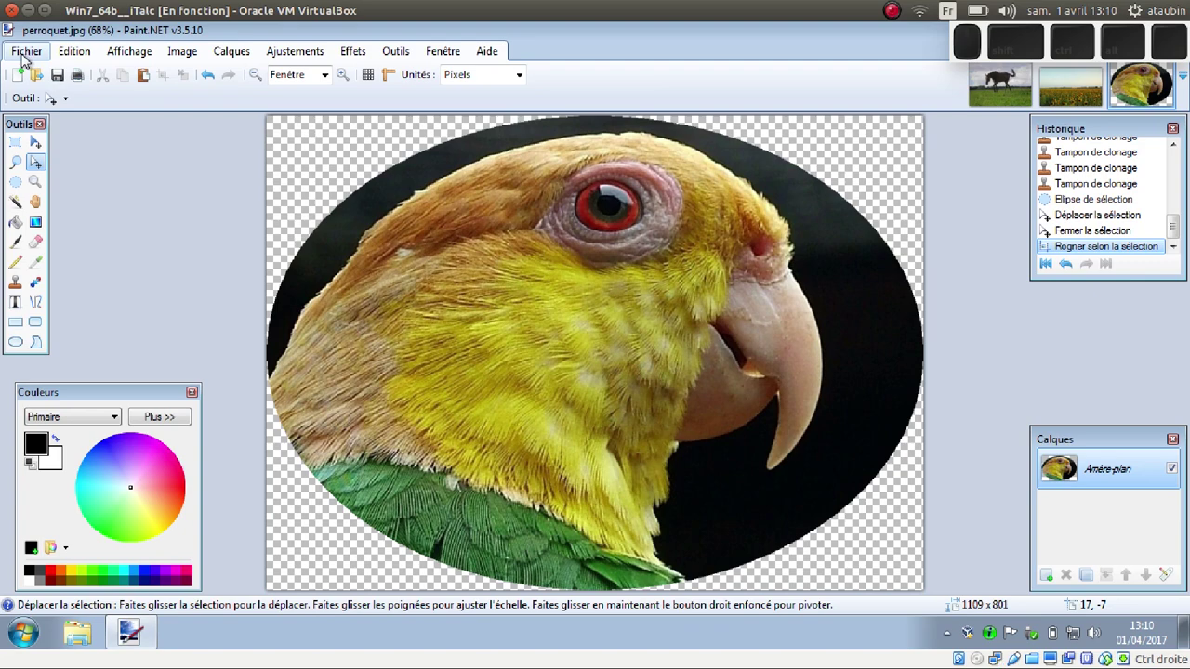
# - Start Save As for perroquet.png in the images folder with PNG (*.png) as the type
pyautogui.click(24, 60)
pyautogui.click(69, 196)
pyautogui.click(265, 397)
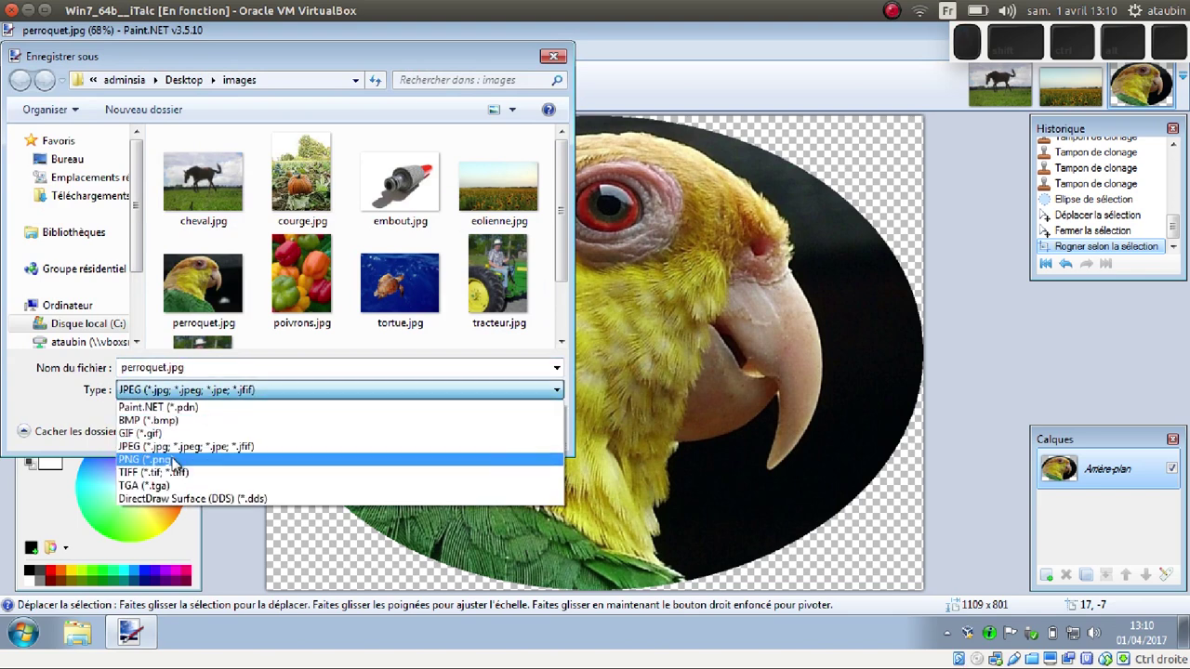
pyautogui.click(173, 467)
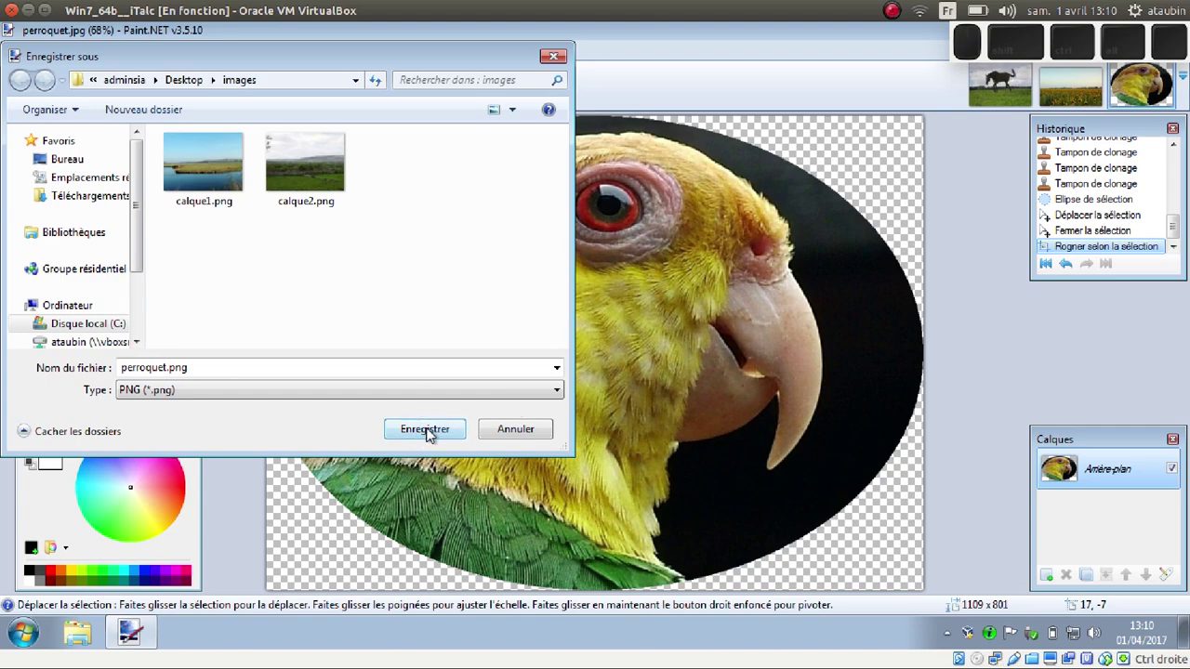
# - Save perroquet.png, accepting the default PNG save settings
pyautogui.click(436, 433)
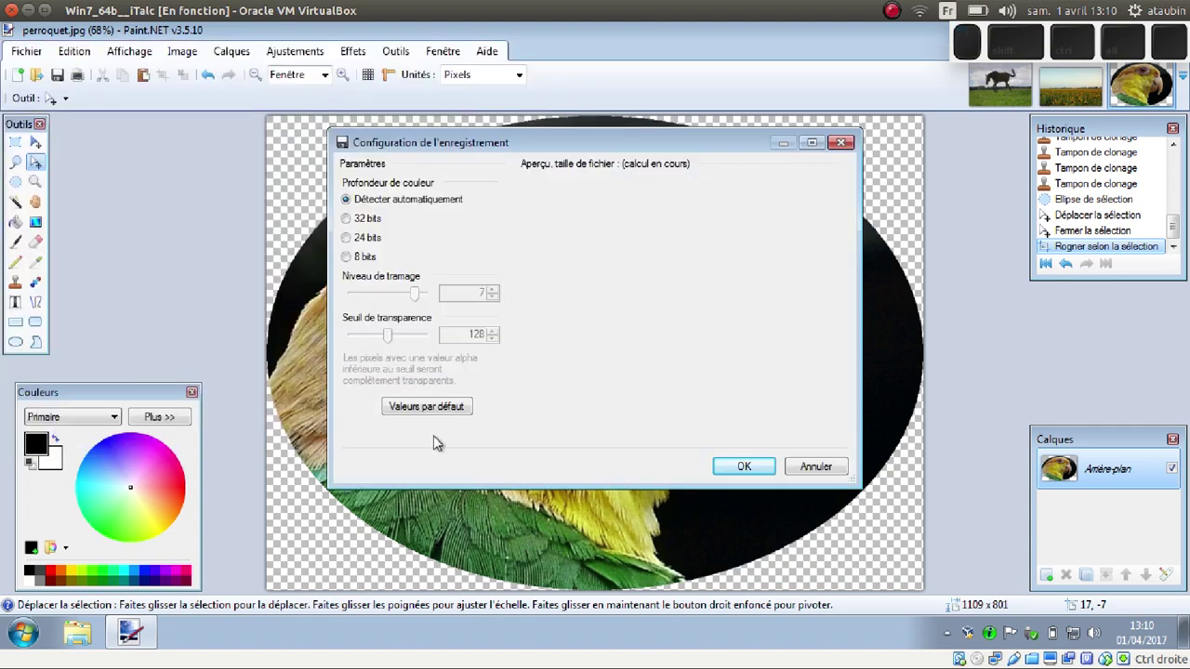
pyautogui.click(763, 468)
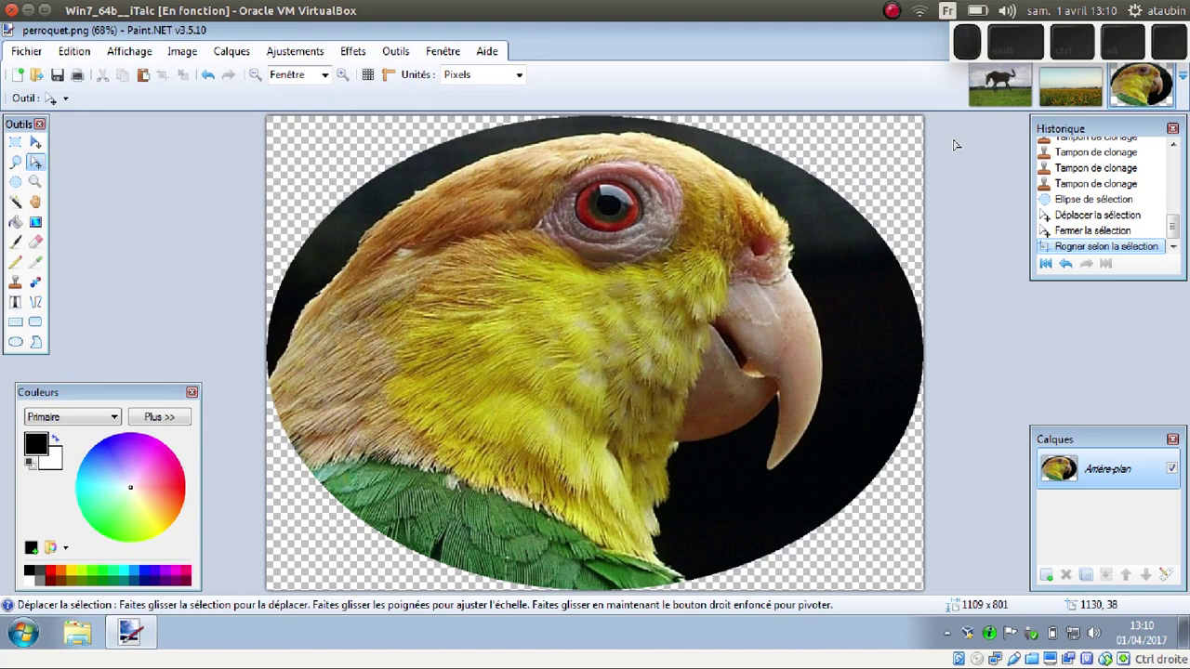
# - Undo the oval crop to restore the full photo and switch to Ellipse Select
pyautogui.click(210, 79)
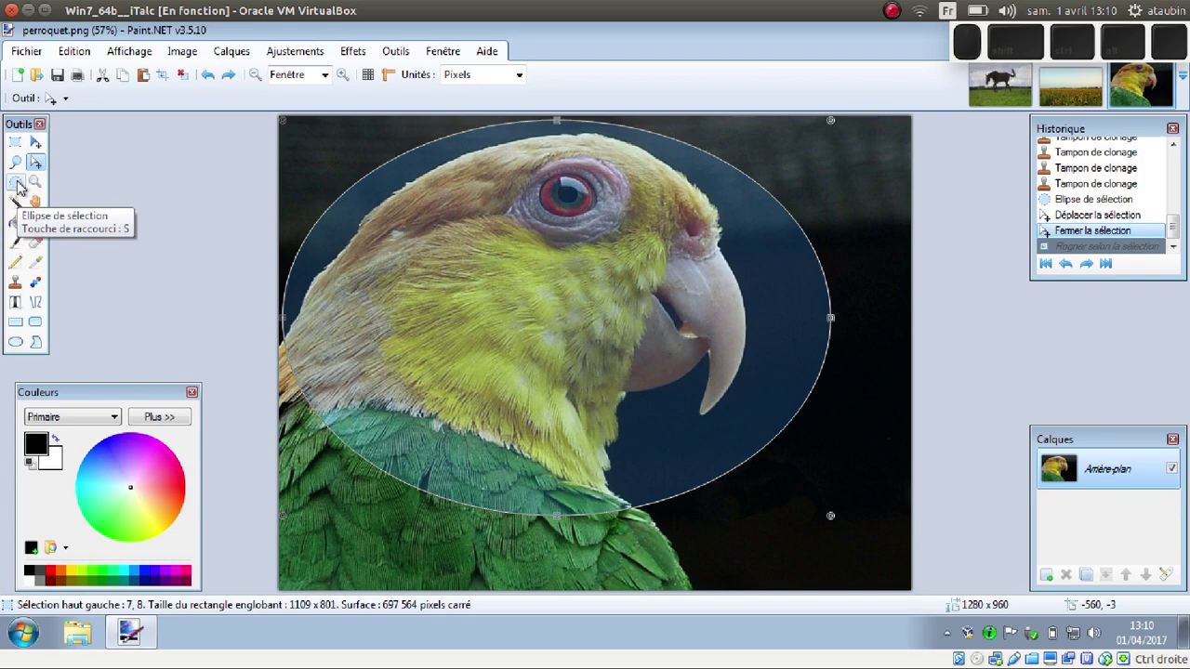
pyautogui.click(21, 187)
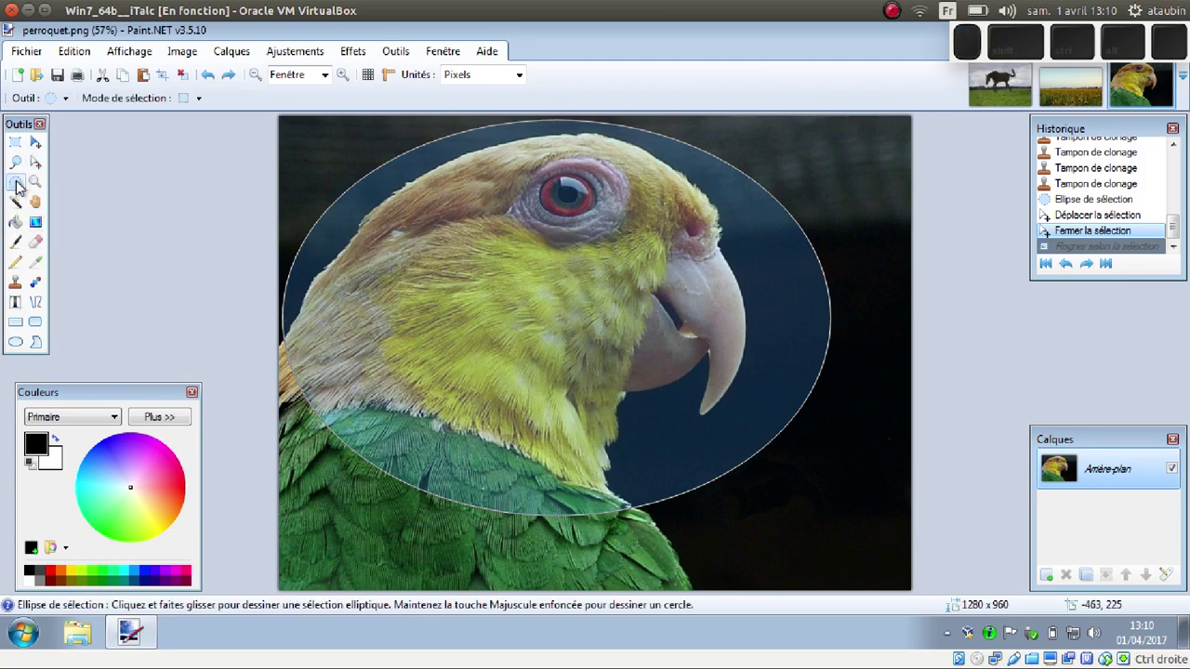
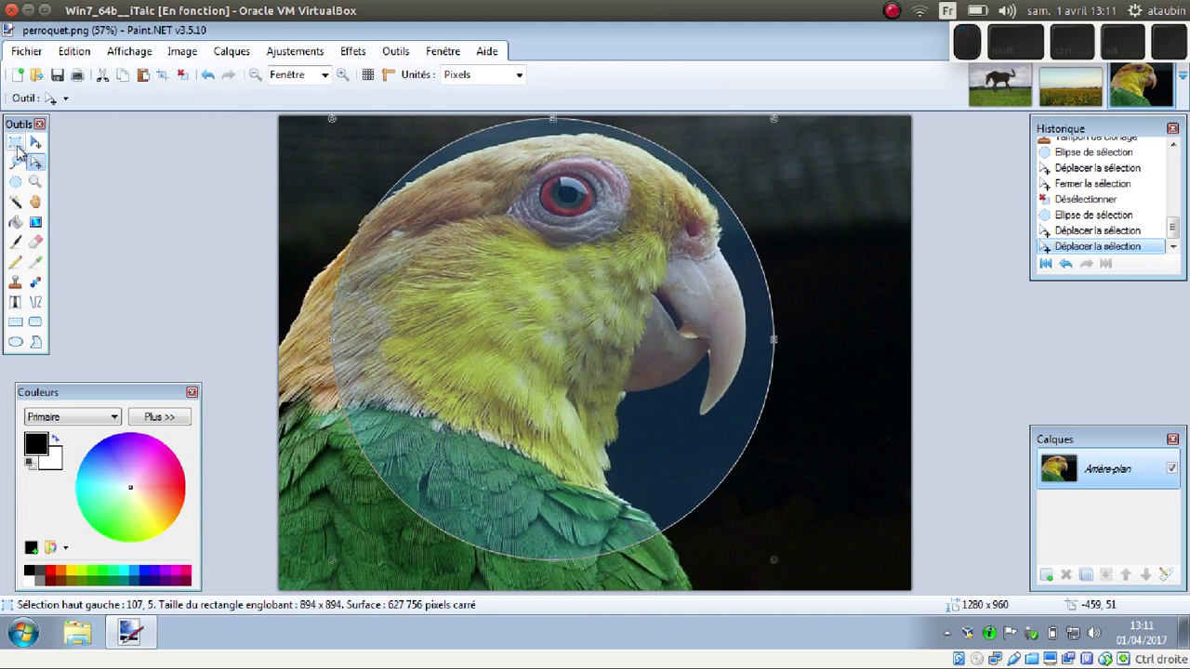
# - Crop the photo to an 815 × 815 square rectangular selection around the head
pyautogui.click(16, 146)
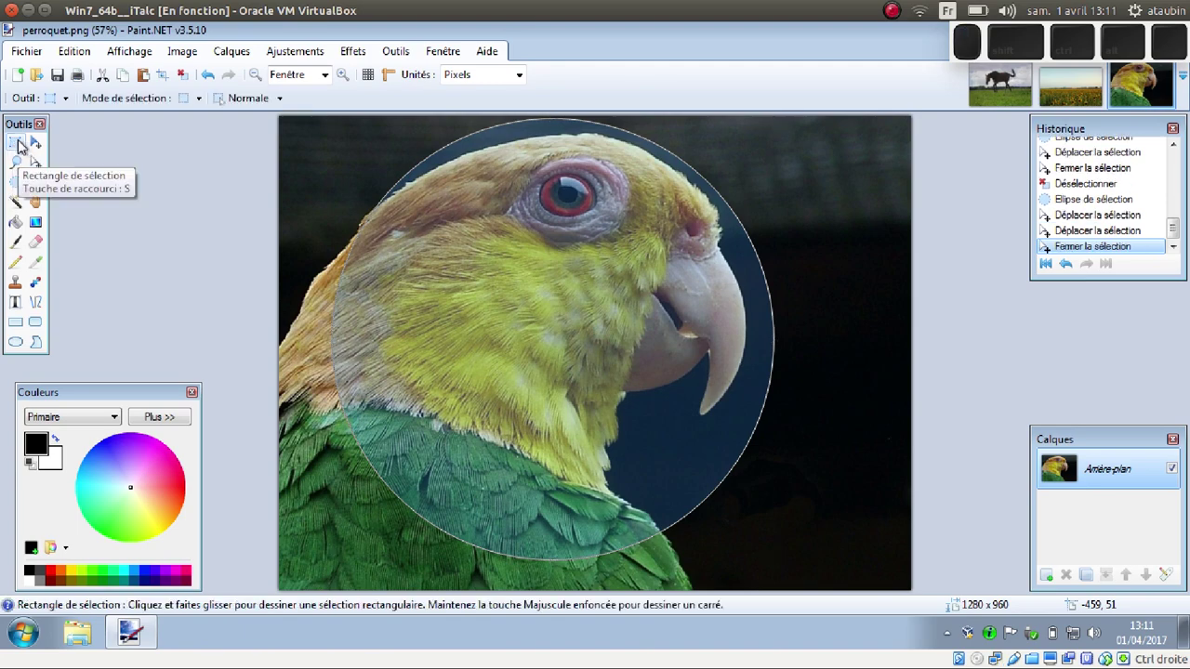
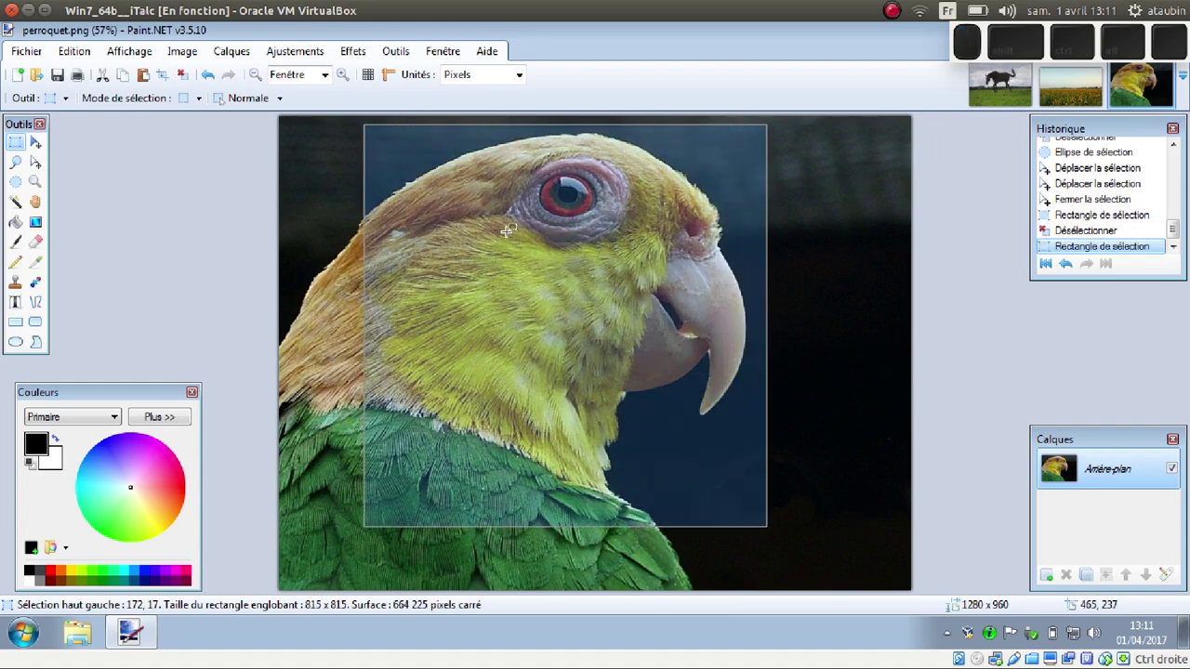
pyautogui.click(165, 81)
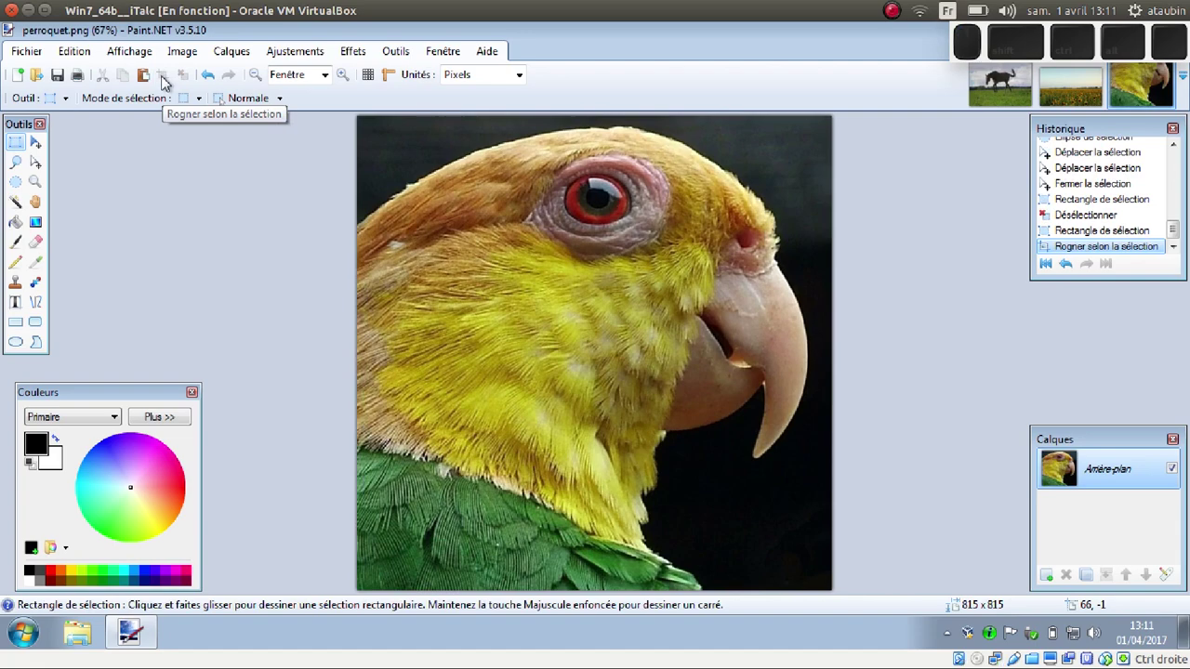